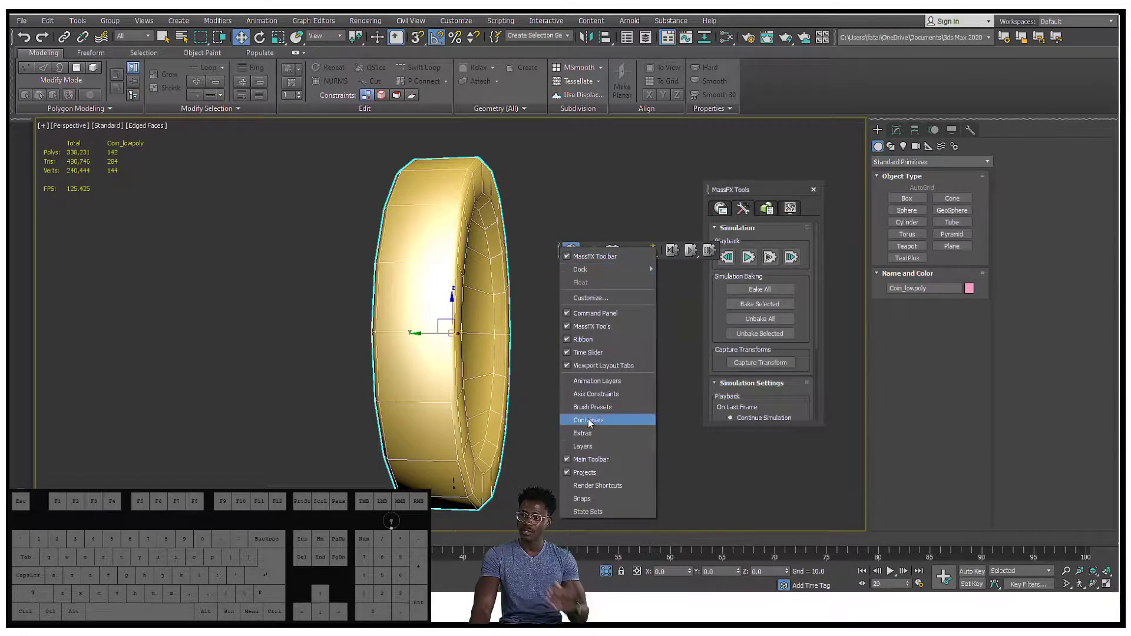
# Hide the MassFX Tools panel via the toolbar list, then bring the list up again.
pyautogui.click(592, 256)
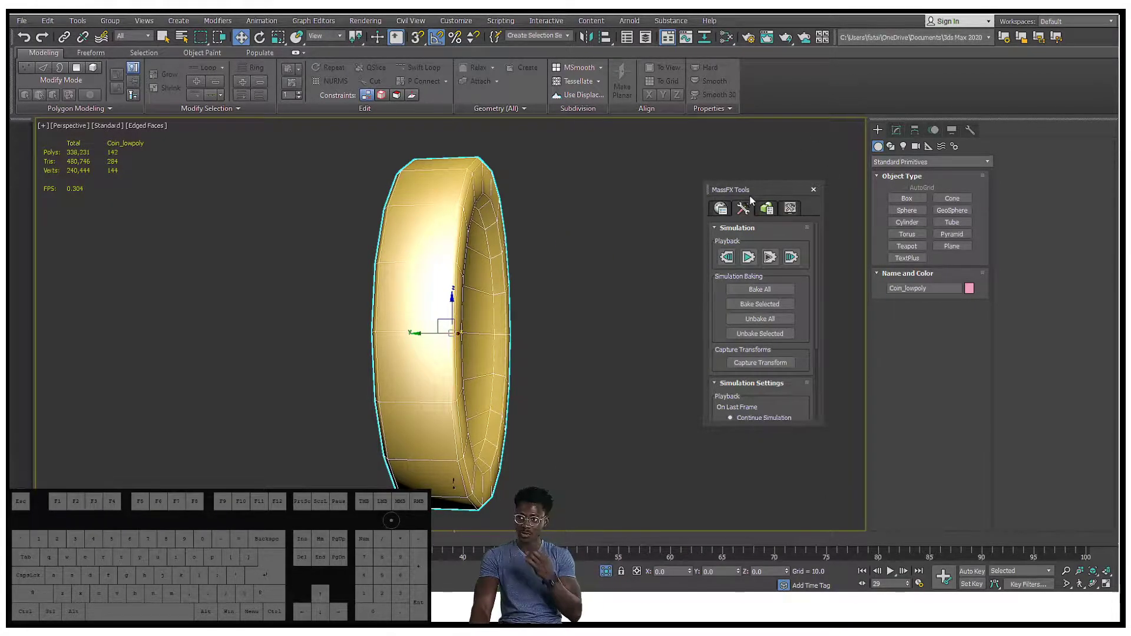
pyautogui.rightClick(754, 195)
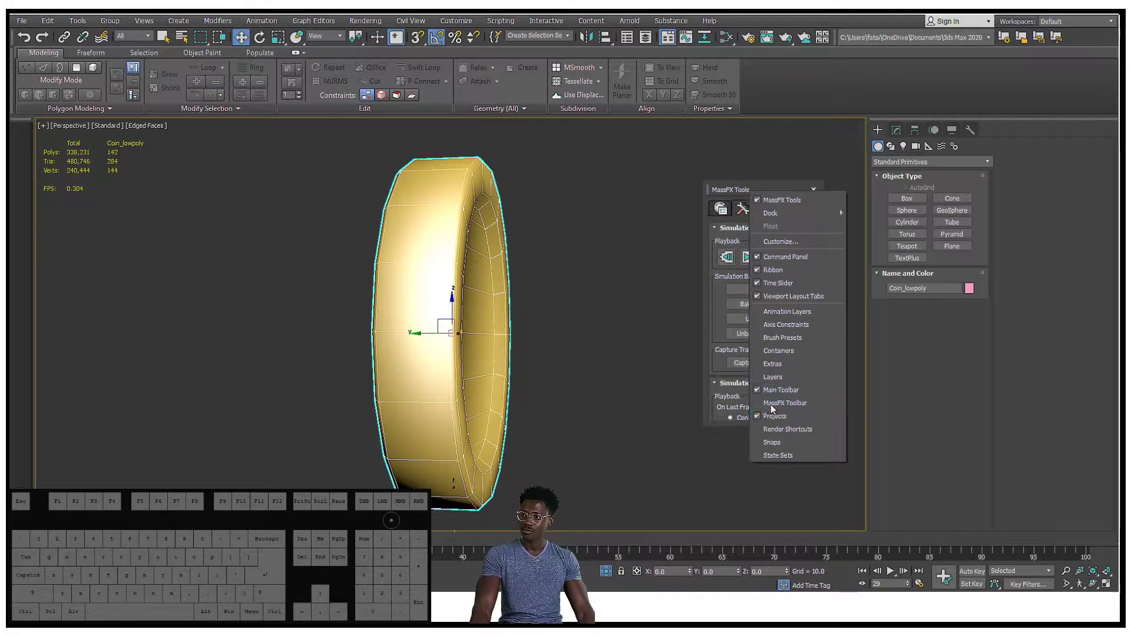
pyautogui.click(683, 240)
pyautogui.click(820, 189)
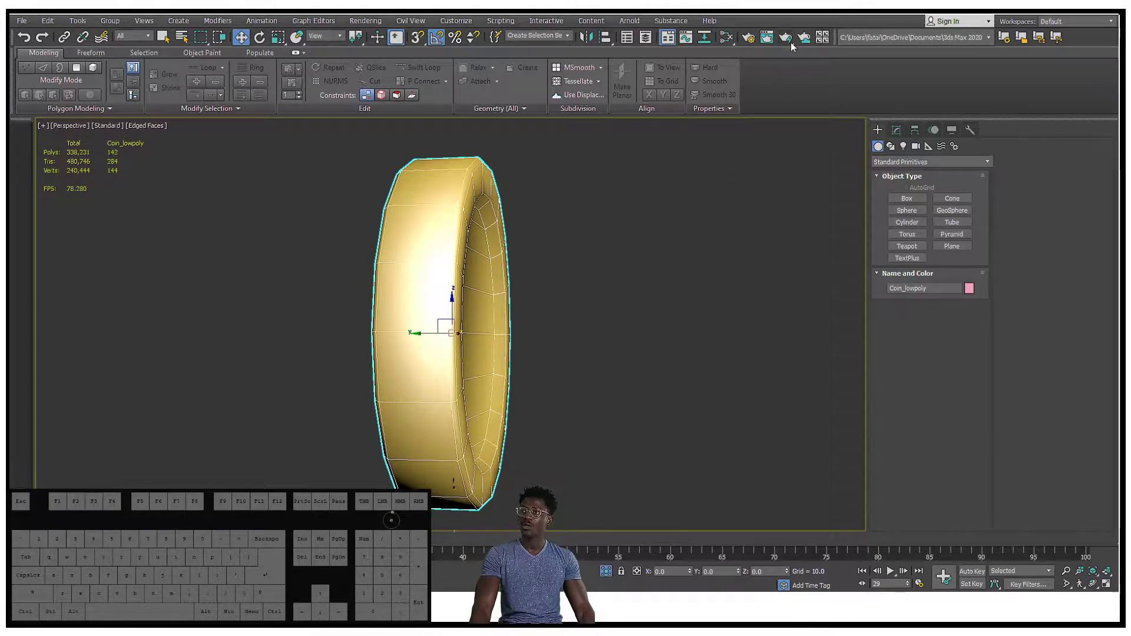
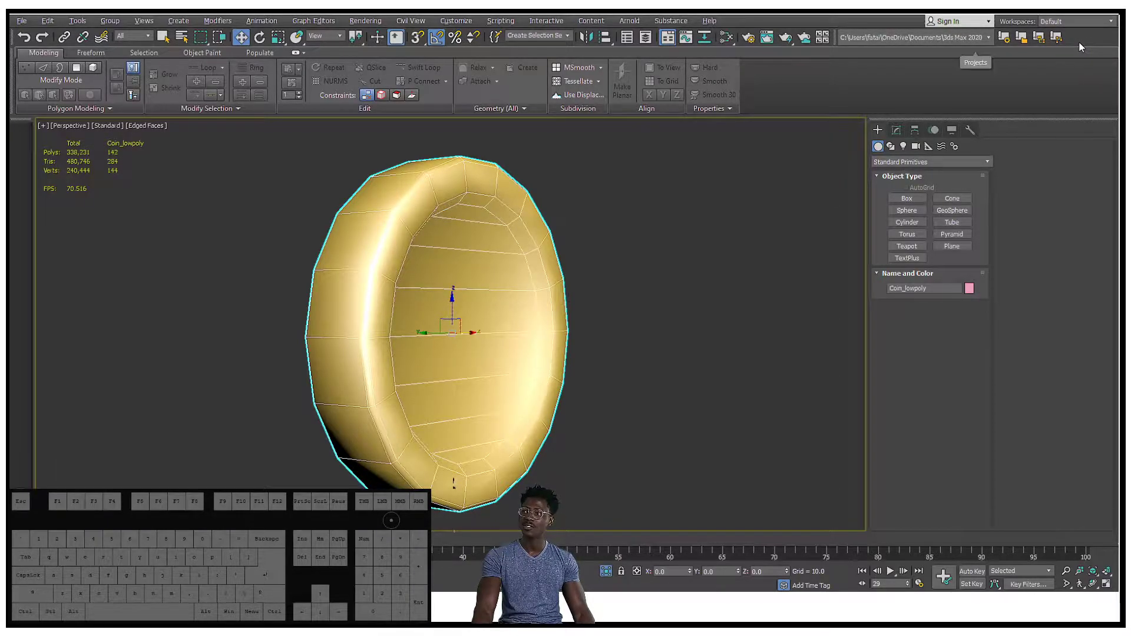
pyautogui.rightClick(1090, 44)
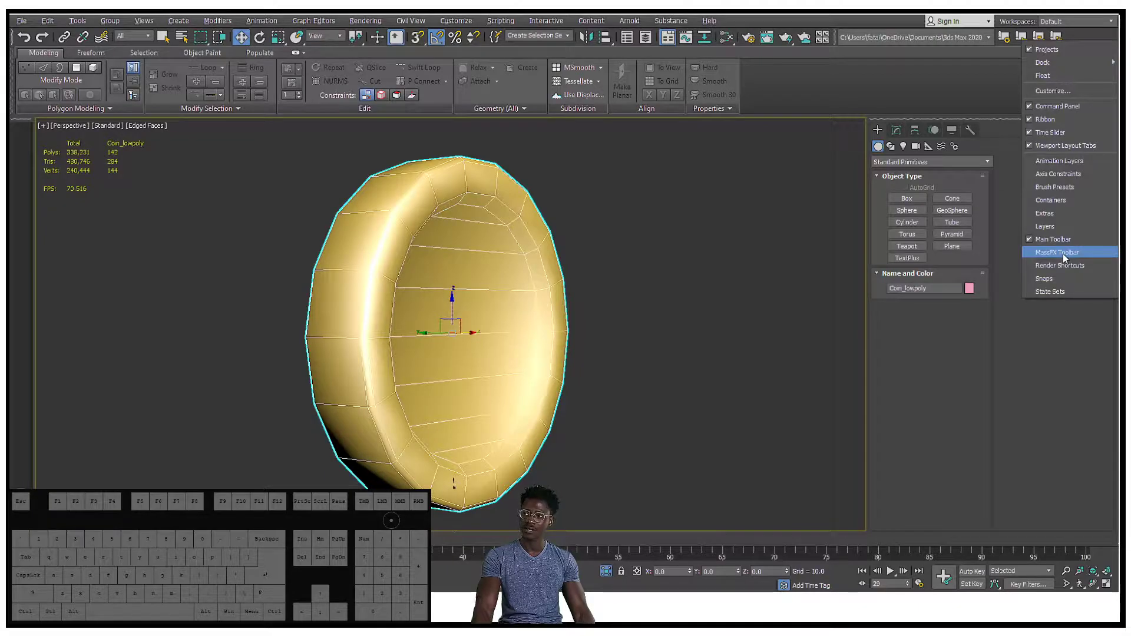
# Show the MassFX toolbar and dock it at the right end of the main toolbar row.
pyautogui.click(1067, 258)
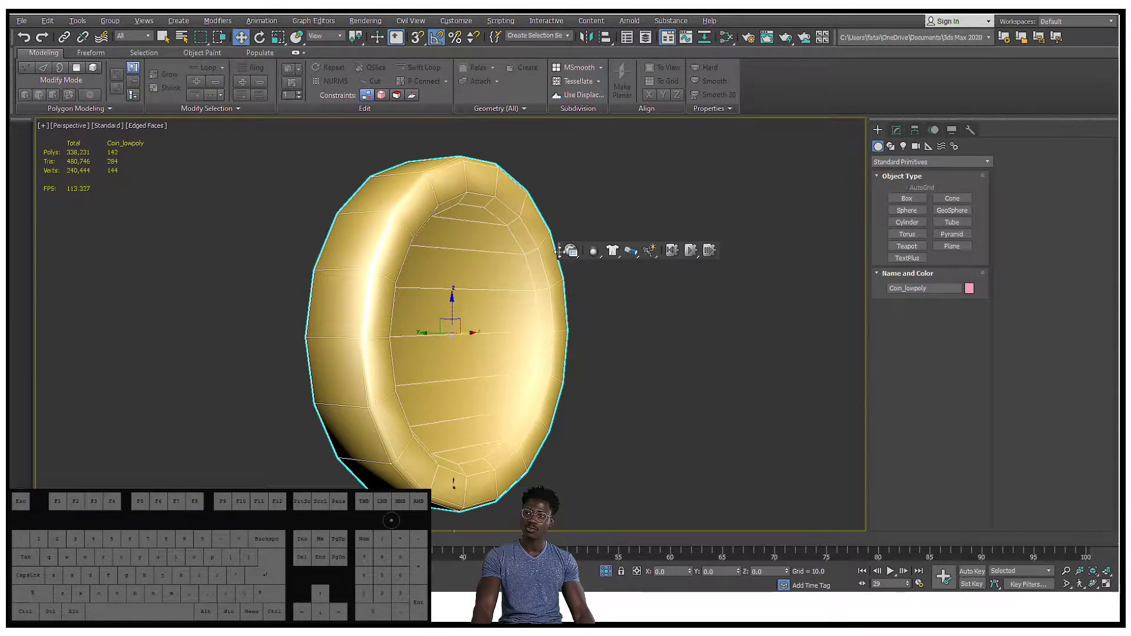
pyautogui.moveTo(1089, 552); pyautogui.dragTo(1061, 41)
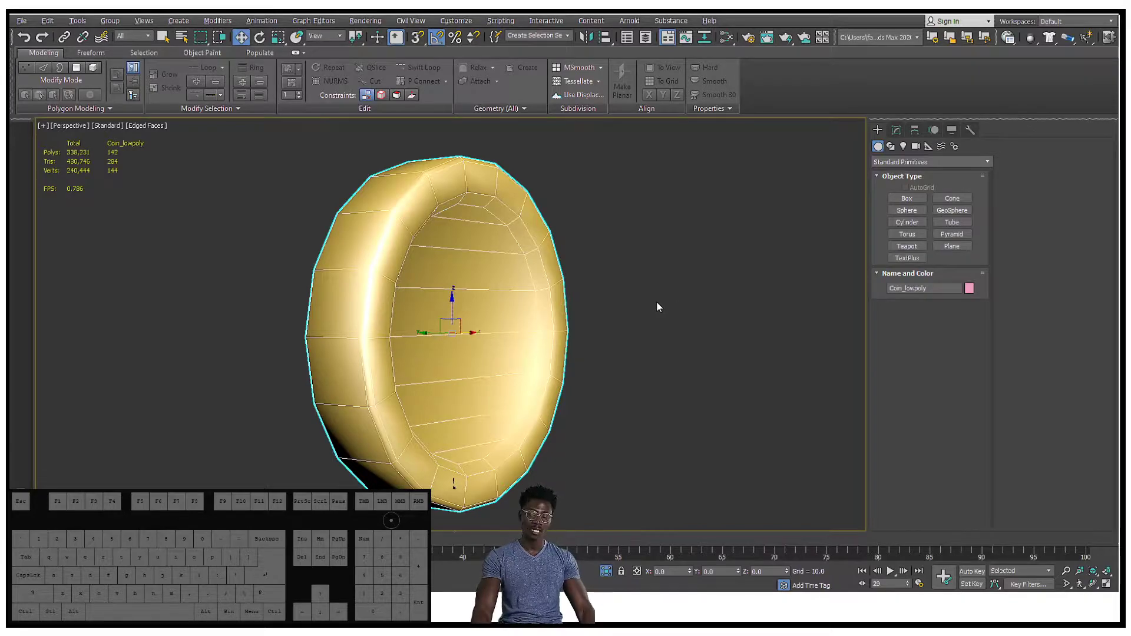
# Search all actions for 'massfx' and run the MassFX quad menu action.
pyautogui.press('x')
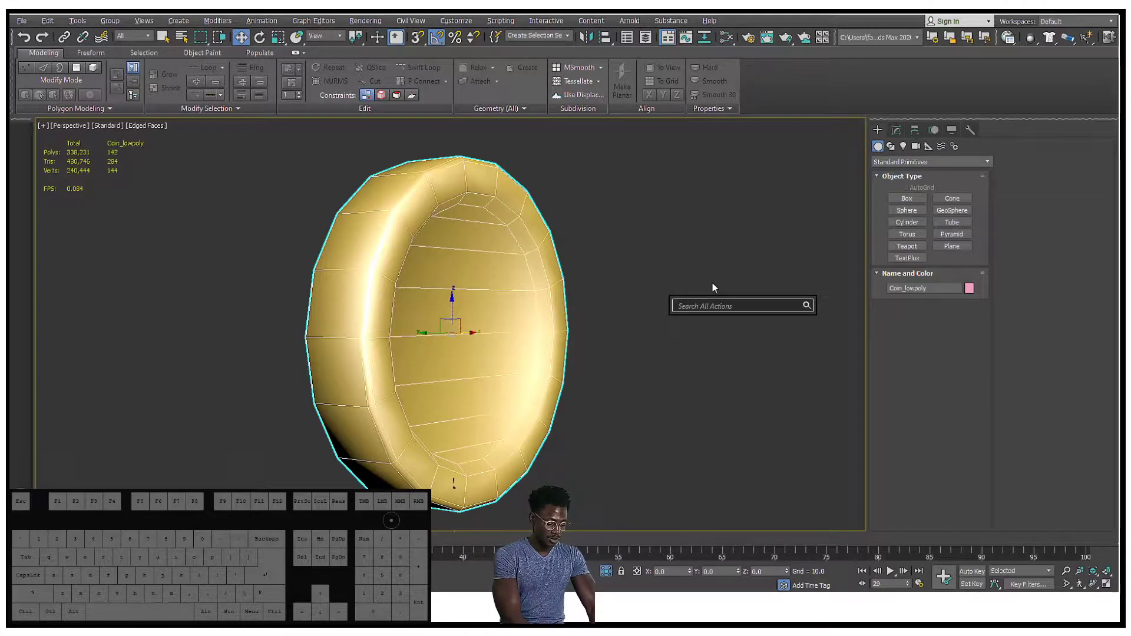
pyautogui.press('BackSpace')
pyautogui.press('s')
pyautogui.press('s')
pyautogui.press('f')
pyautogui.press('x')
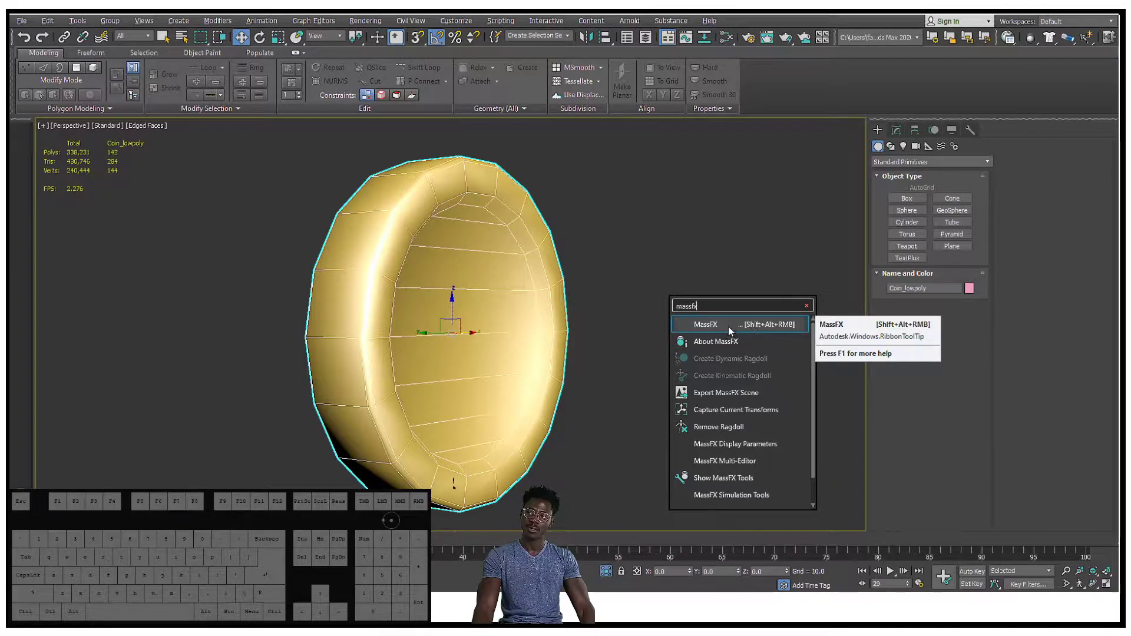
pyautogui.click(732, 328)
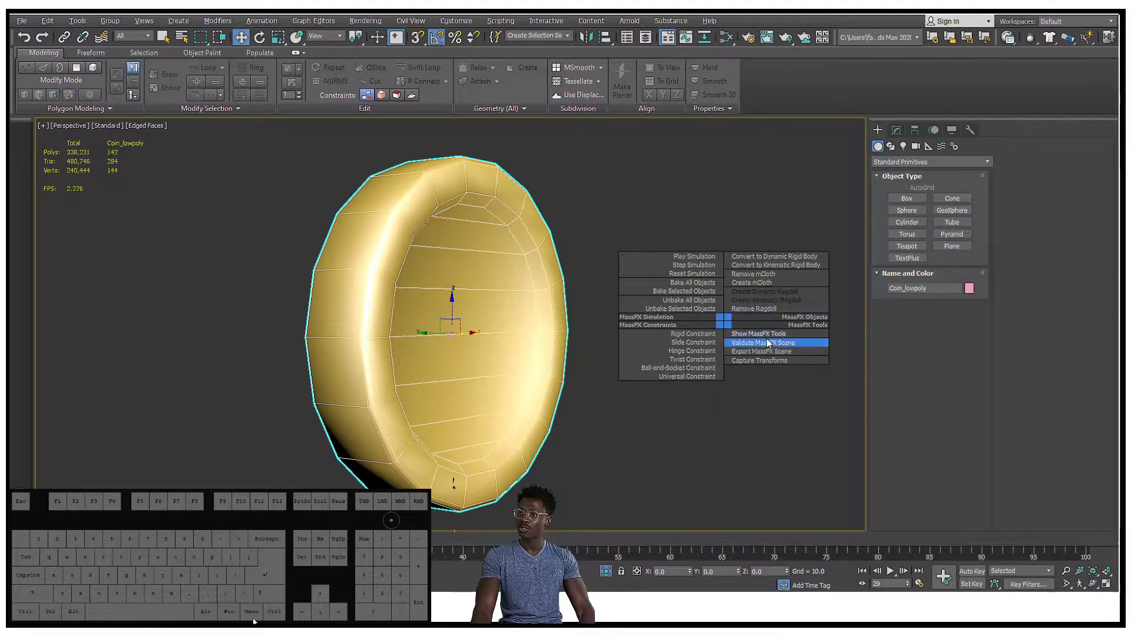
# Show the MassFX Tools panel and switch it to the Simulation controls.
pyautogui.click(775, 340)
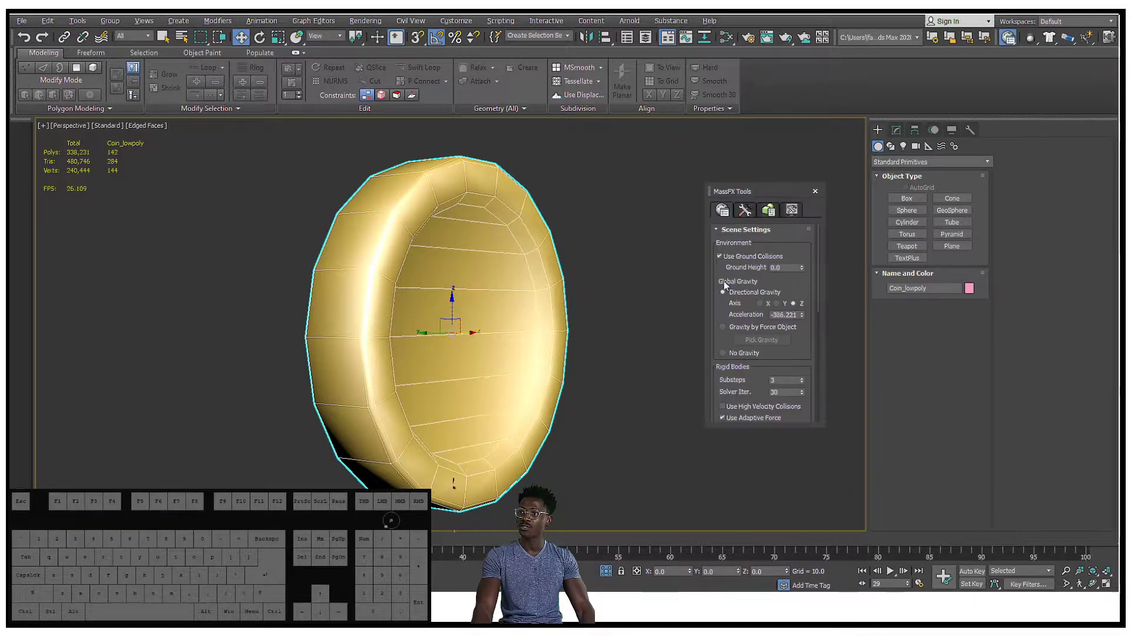
pyautogui.click(744, 218)
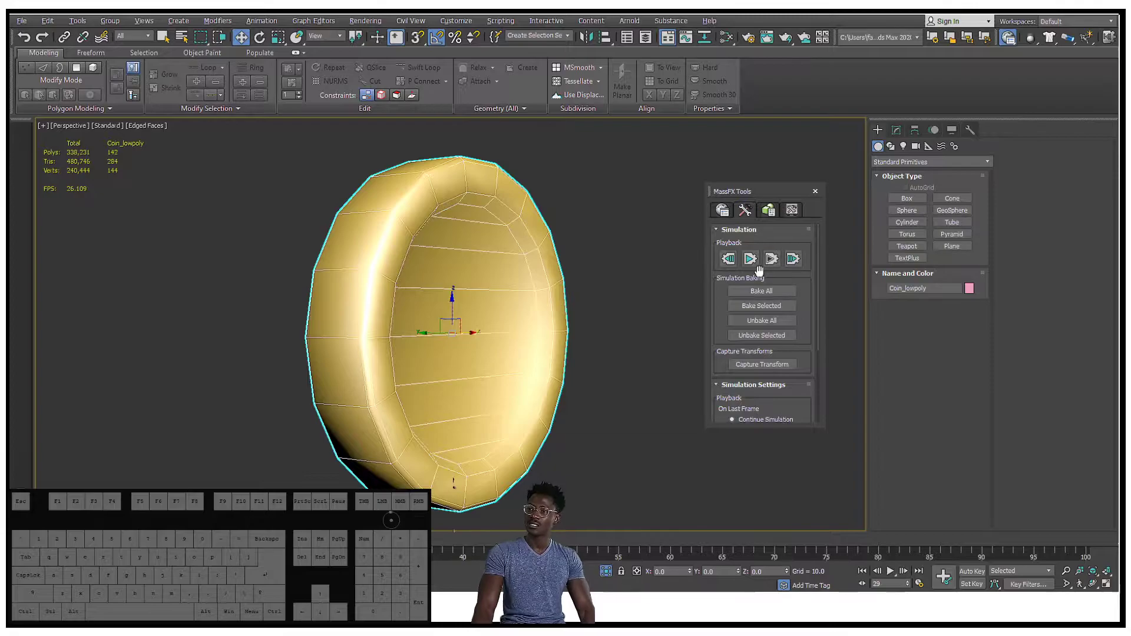
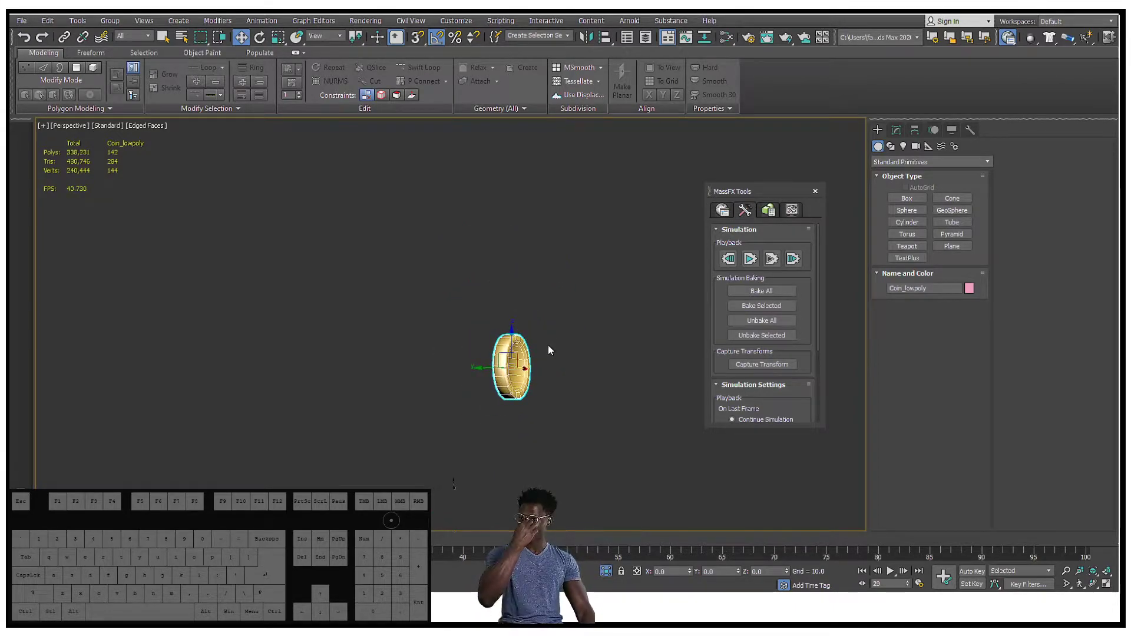
# Navigate the viewport around the coin and select the ground plane Plane002 beneath it.
pyautogui.middleClick(473, 451)
pyautogui.moveTo(493, 344); pyautogui.dragTo(456, 373)
pyautogui.middleClick(491, 363)
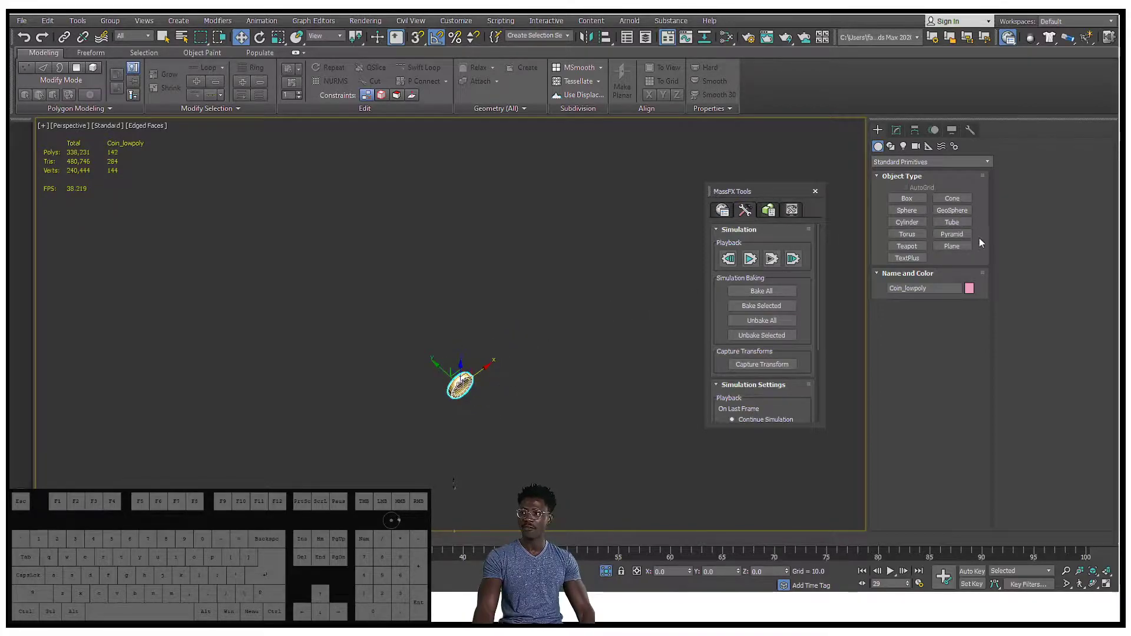
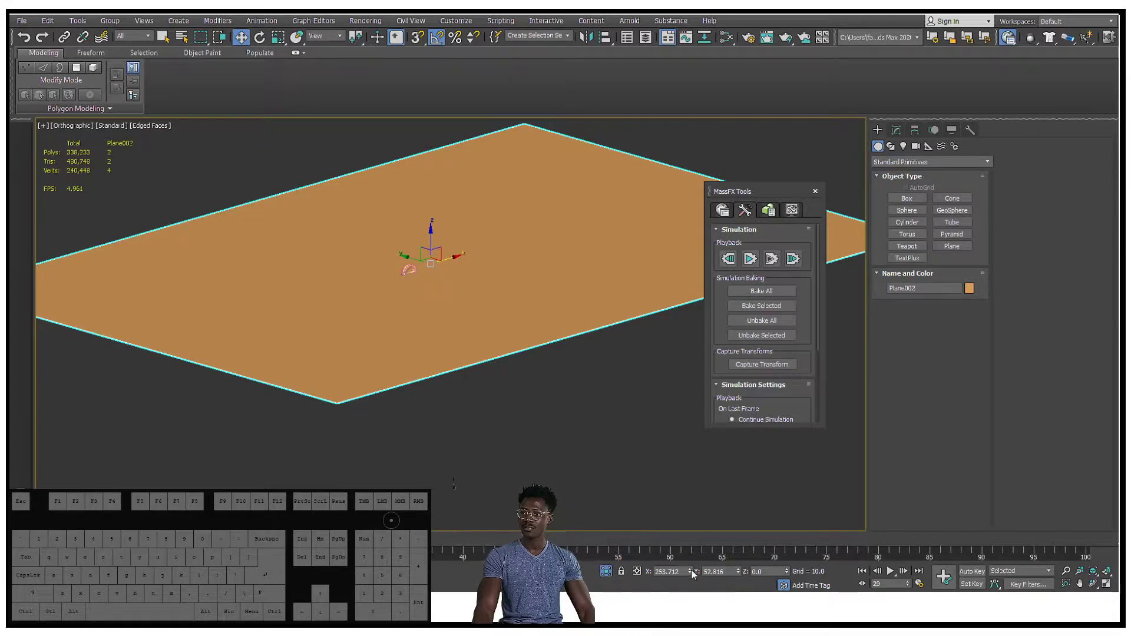
pyautogui.rightClick(697, 574)
pyautogui.rightClick(740, 576)
pyautogui.middleClick(316, 193)
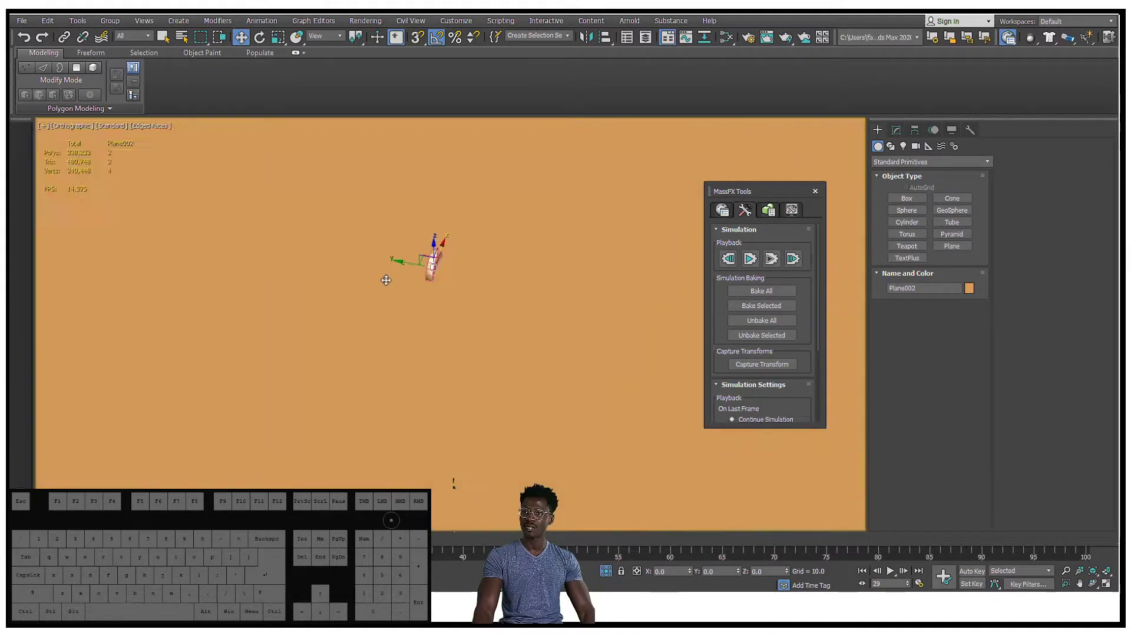
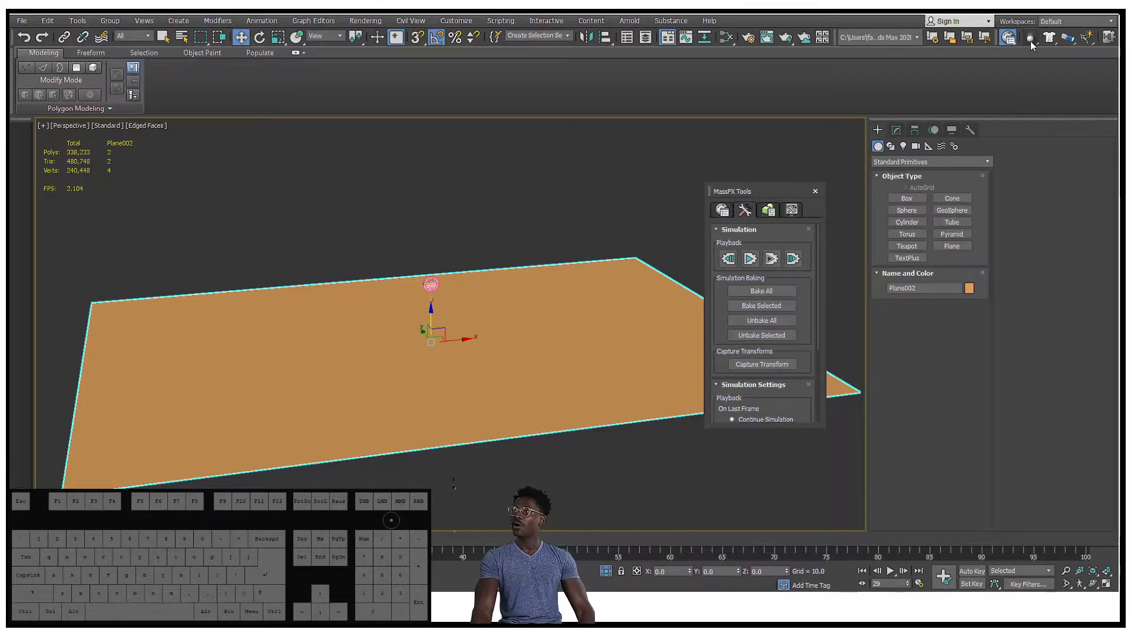
# Set the ground plane as a static rigid body from the MassFX rigid body flyout.
pyautogui.moveTo(1037, 46); pyautogui.dragTo(988, 101)
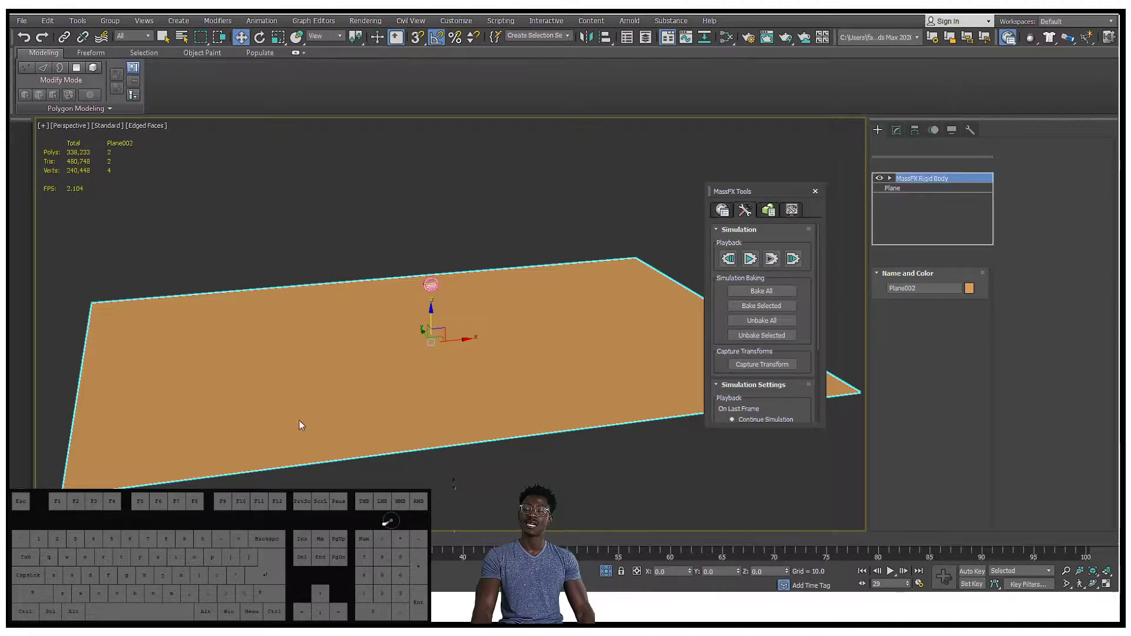
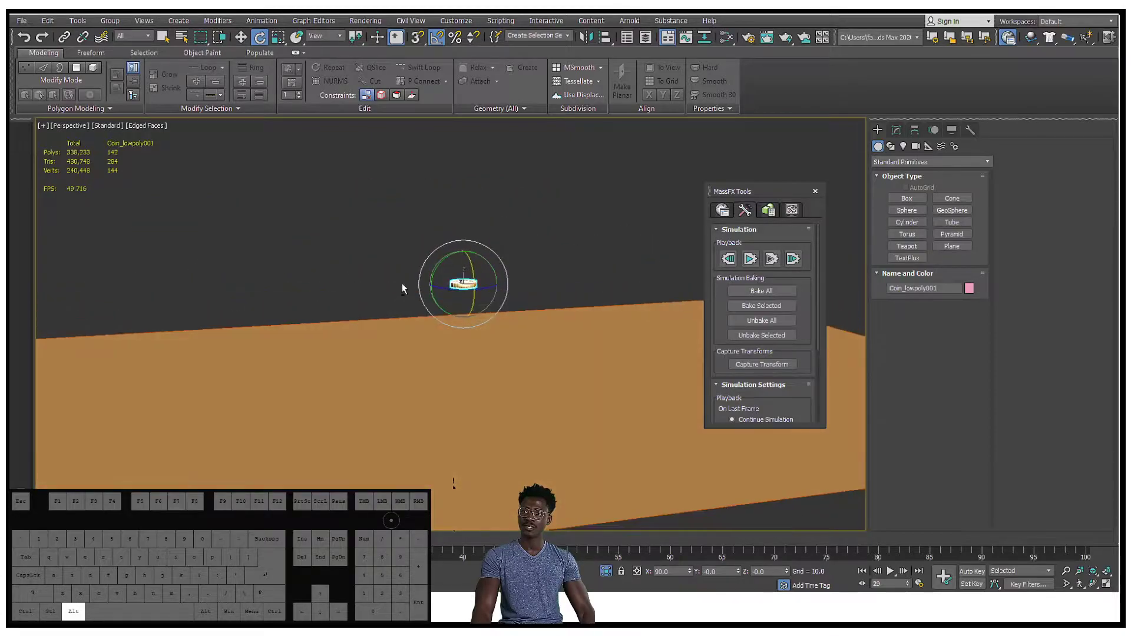
# Rotate the coin 90 degrees on X so it lies flat above the ground plane.
pyautogui.press('a')
pyautogui.press('a')
pyautogui.press('a')
pyautogui.press('a')
pyautogui.press('a')
pyautogui.press('a')
pyautogui.press('a')
pyautogui.press('a')
pyautogui.press('a')
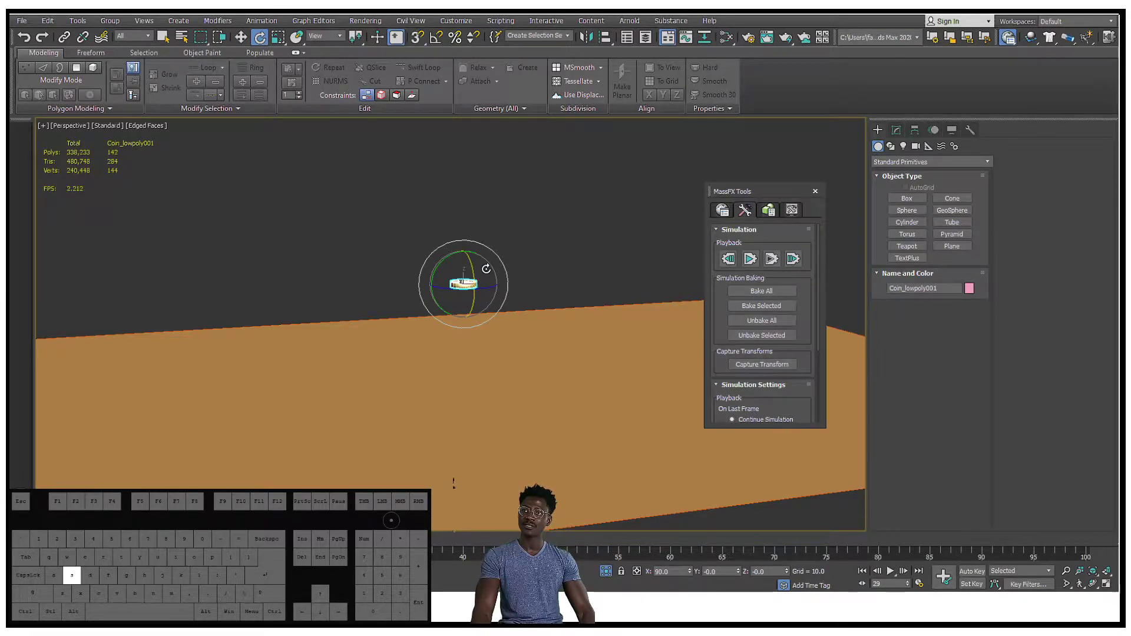
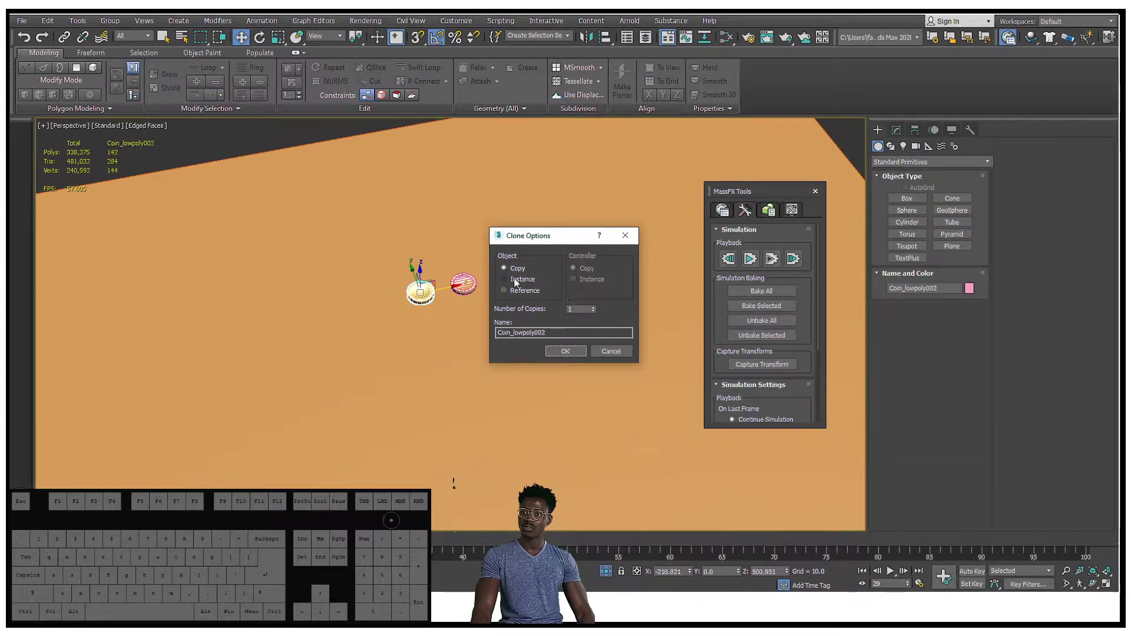
# Clone the coins as instances upward with Clone Options, confirming the stacked copies.
pyautogui.click(520, 283)
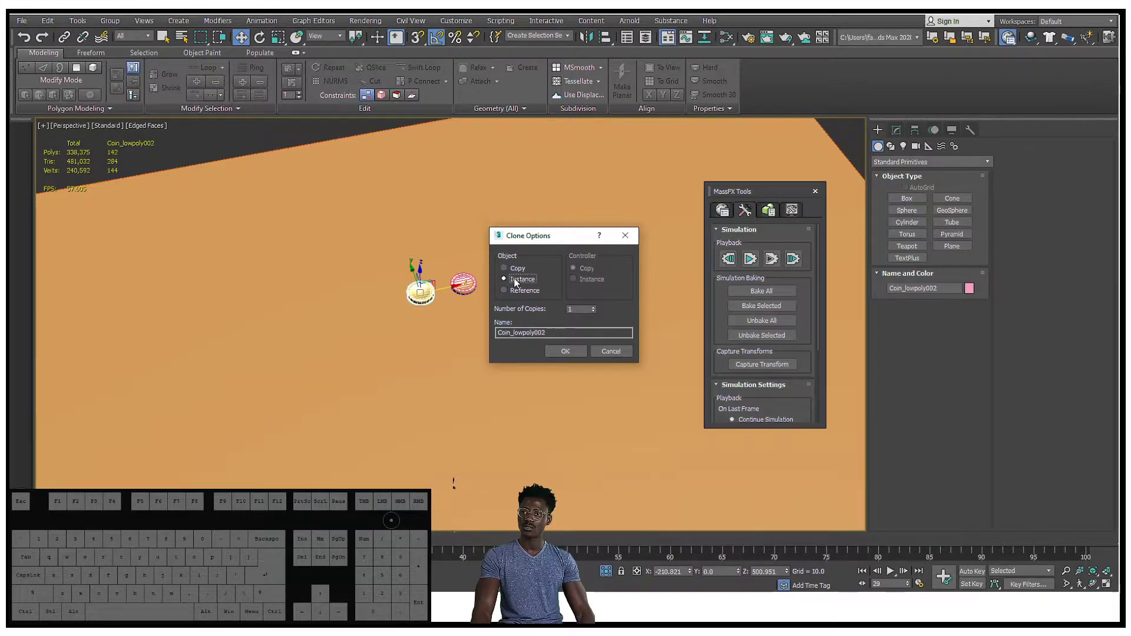
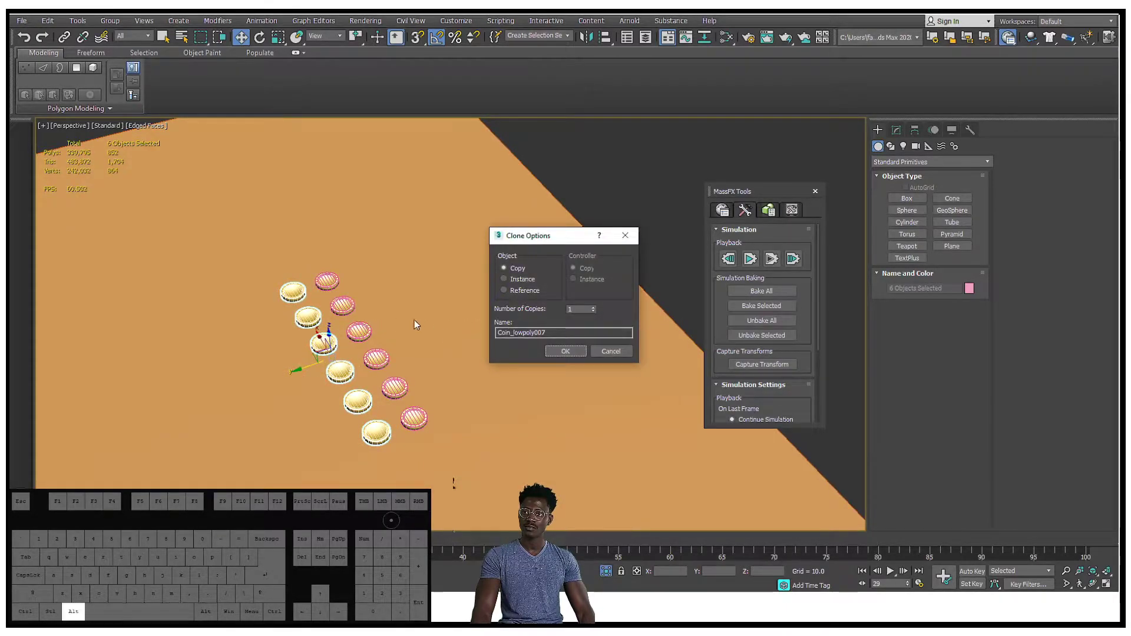
pyautogui.moveTo(315, 355); pyautogui.dragTo(384, 339)
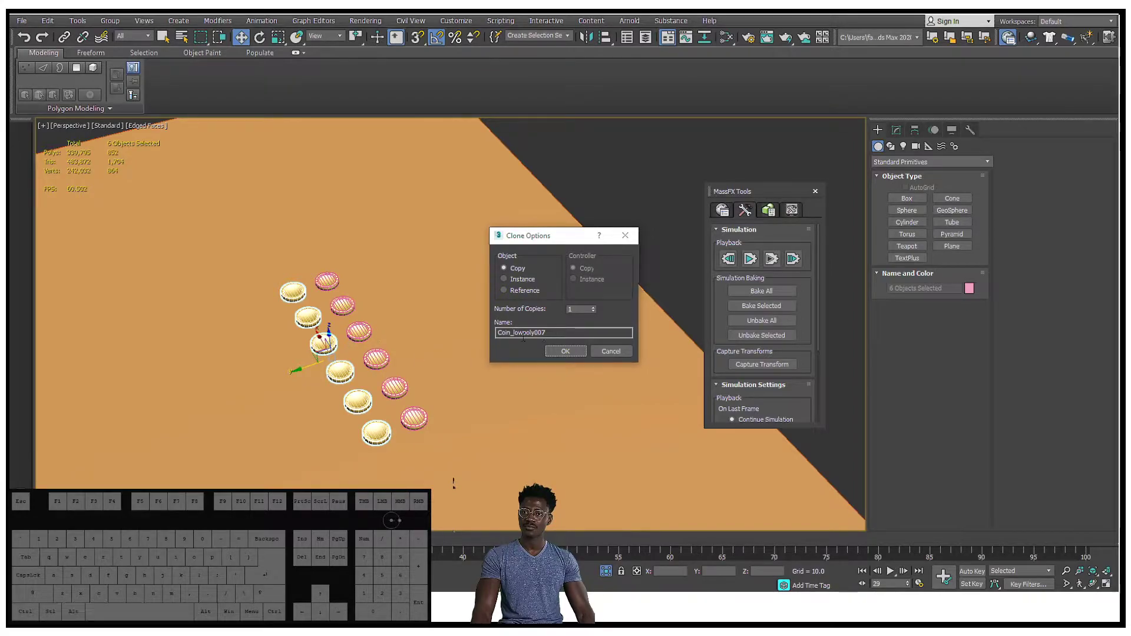
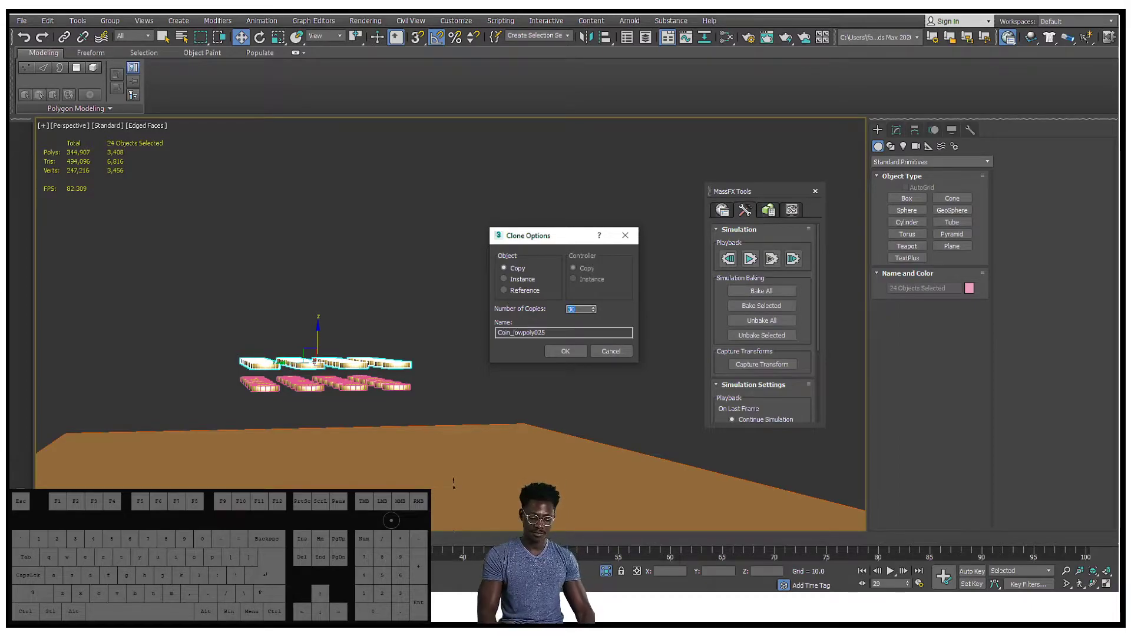
pyautogui.click(562, 358)
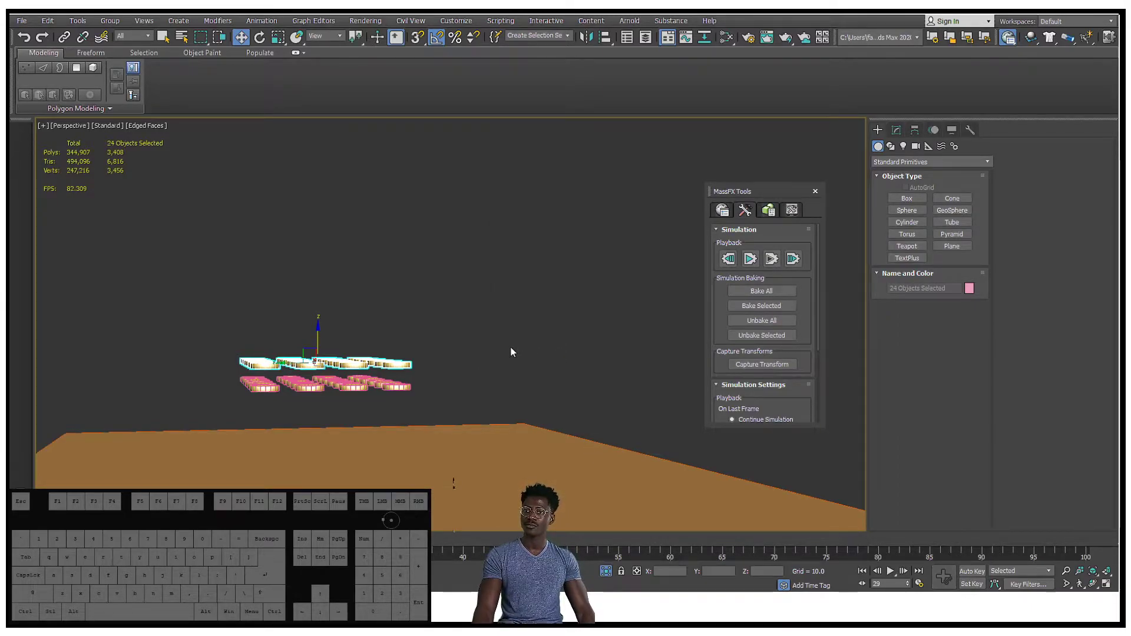
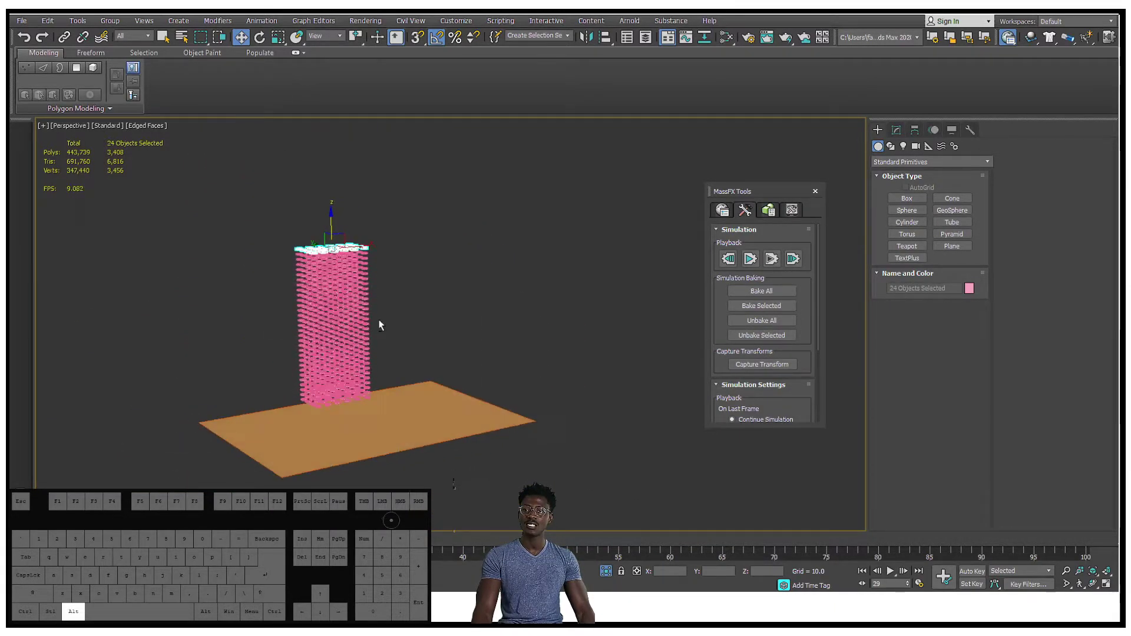
# Select all 744 coins, give them a new object colour, then clear the selection.
pyautogui.click(427, 288)
pyautogui.moveTo(290, 284); pyautogui.dragTo(293, 306)
pyautogui.moveTo(300, 280); pyautogui.dragTo(275, 252)
pyautogui.moveTo(326, 322); pyautogui.dragTo(447, 432)
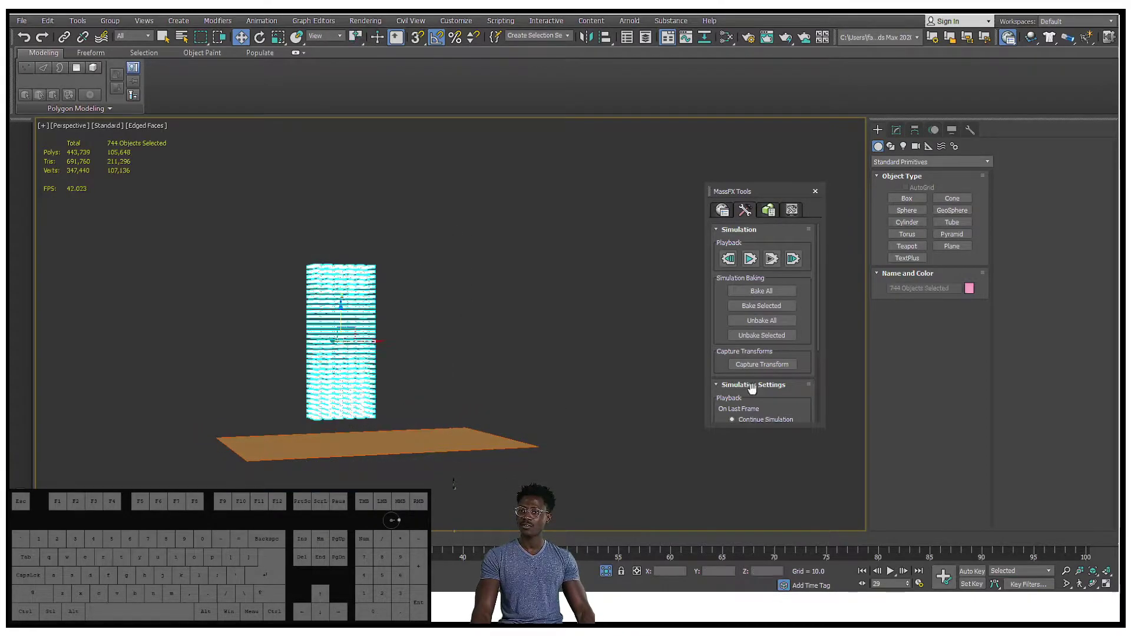
pyautogui.click(975, 293)
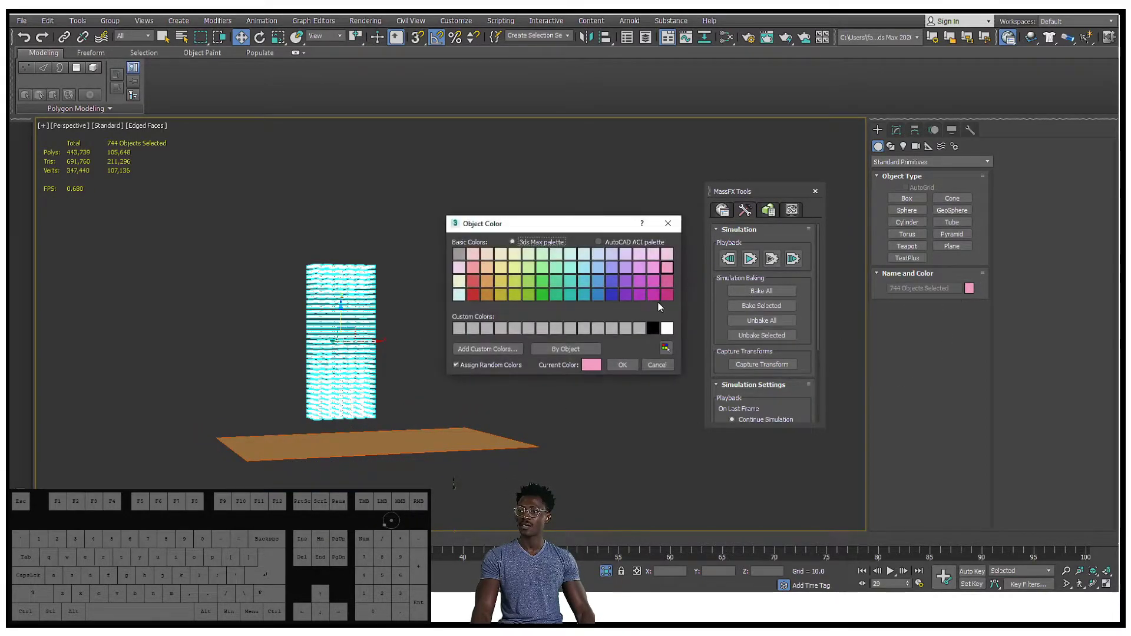
pyautogui.click(655, 334)
pyautogui.click(625, 365)
pyautogui.click(336, 153)
pyautogui.middleClick(357, 255)
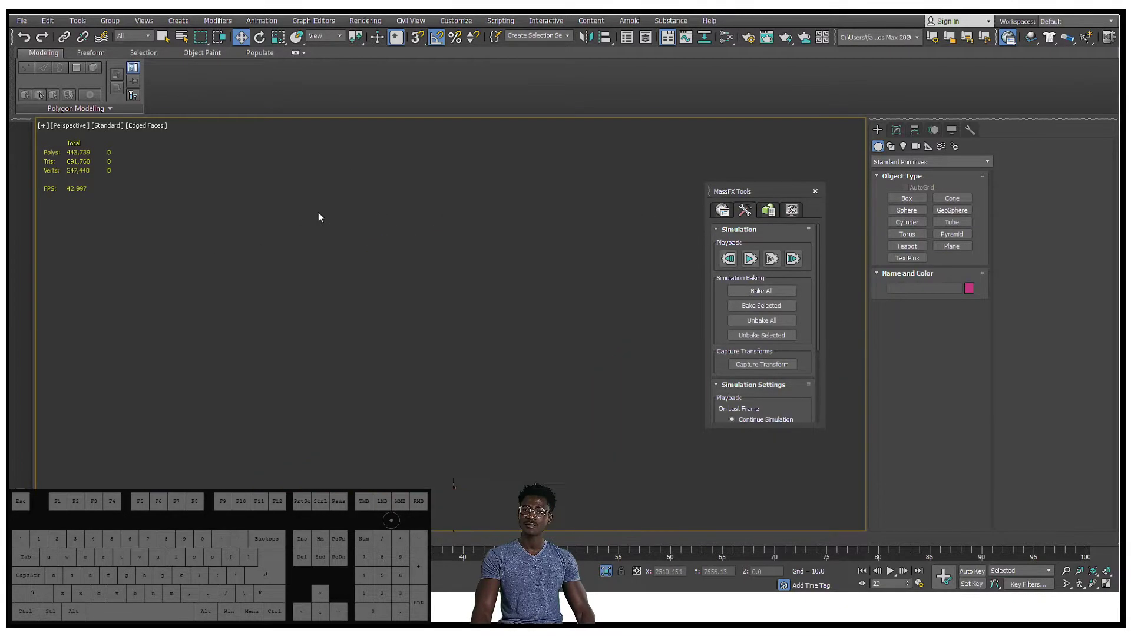
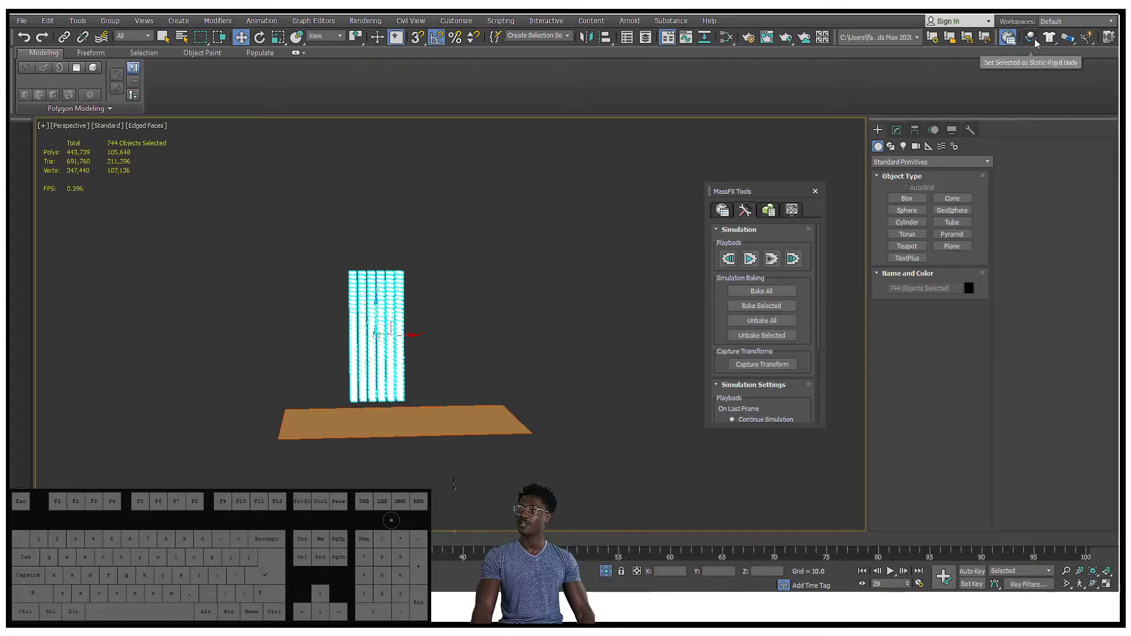
# Set all selected coins as dynamic rigid bodies from the MassFX toolbar flyout.
pyautogui.moveTo(1041, 43); pyautogui.dragTo(1021, 61)
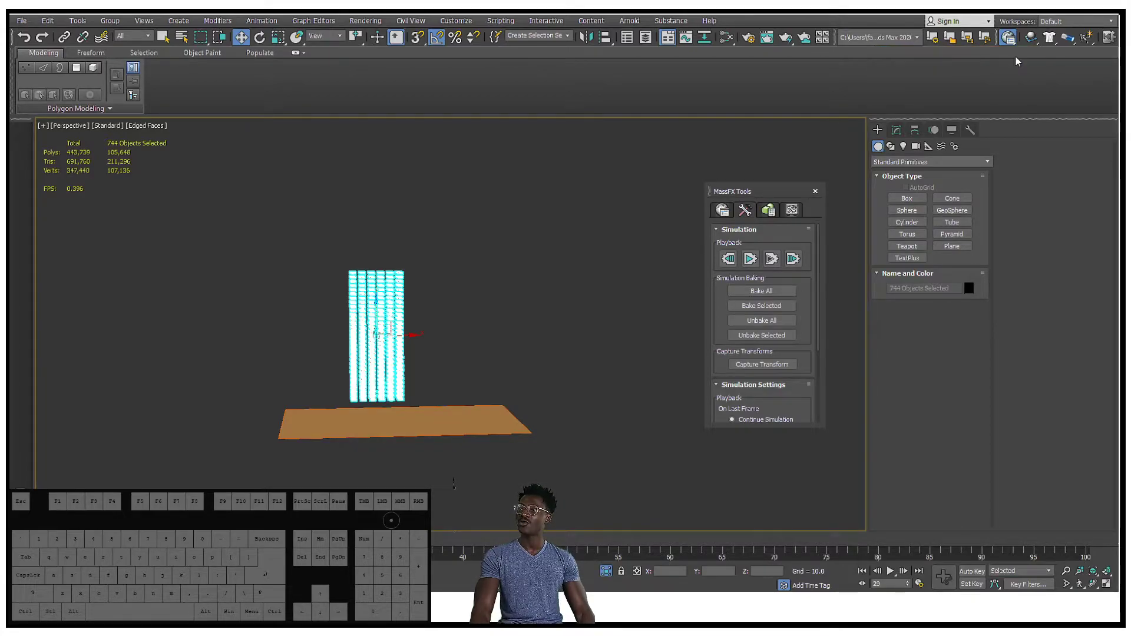
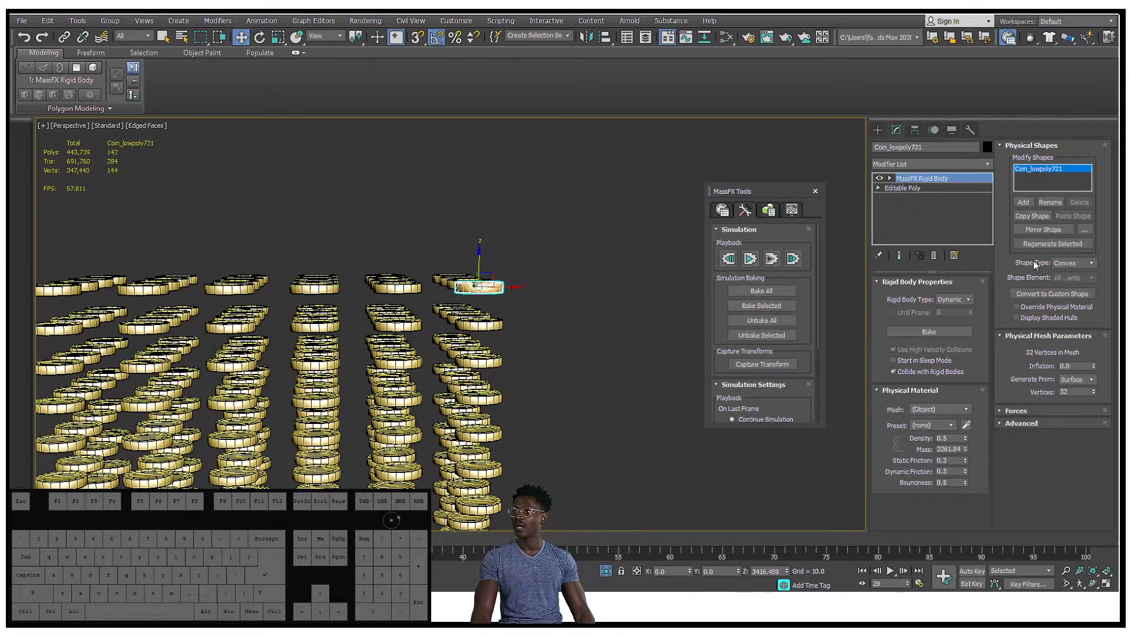
# Switch the MassFX Rigid Body physical material preset to Steel for the coin.
pyautogui.moveTo(1034, 391); pyautogui.dragTo(996, 432)
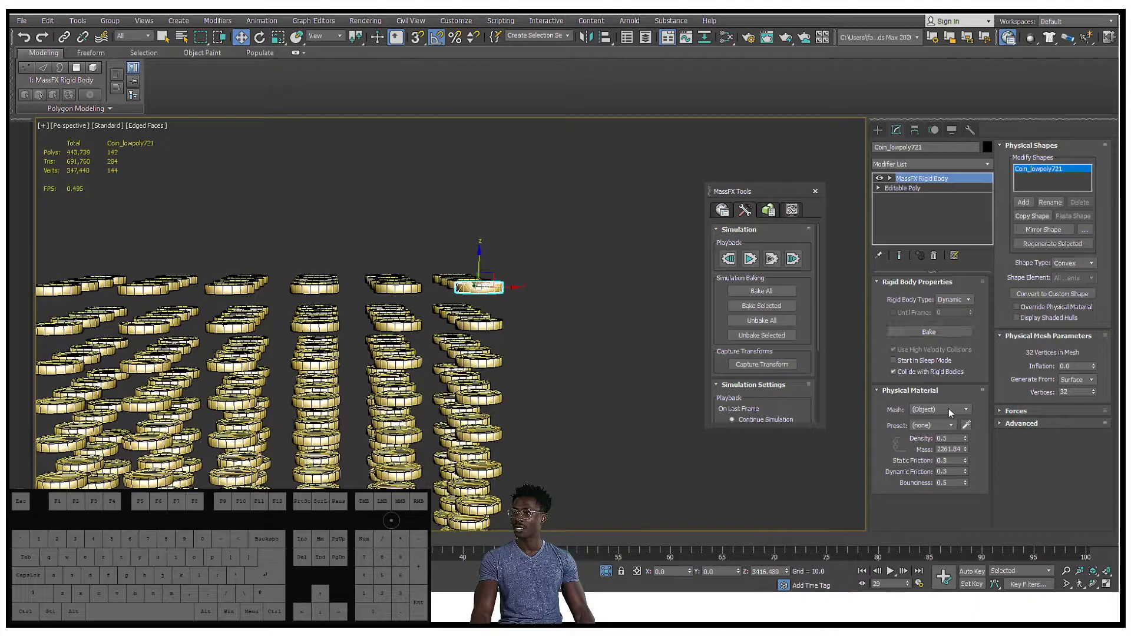
pyautogui.click(944, 431)
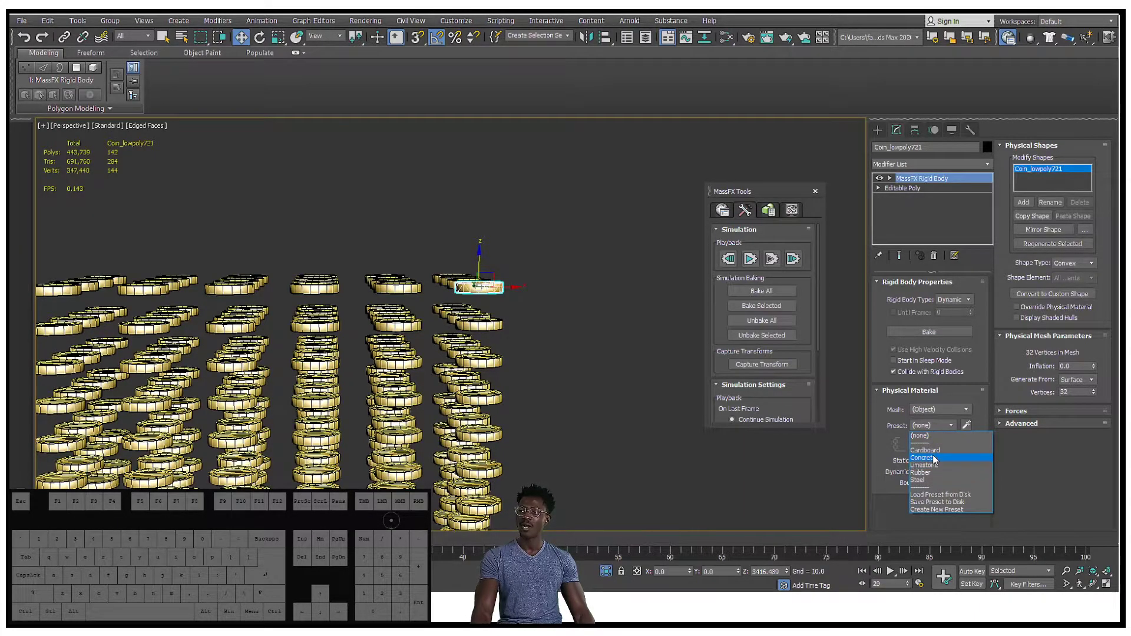
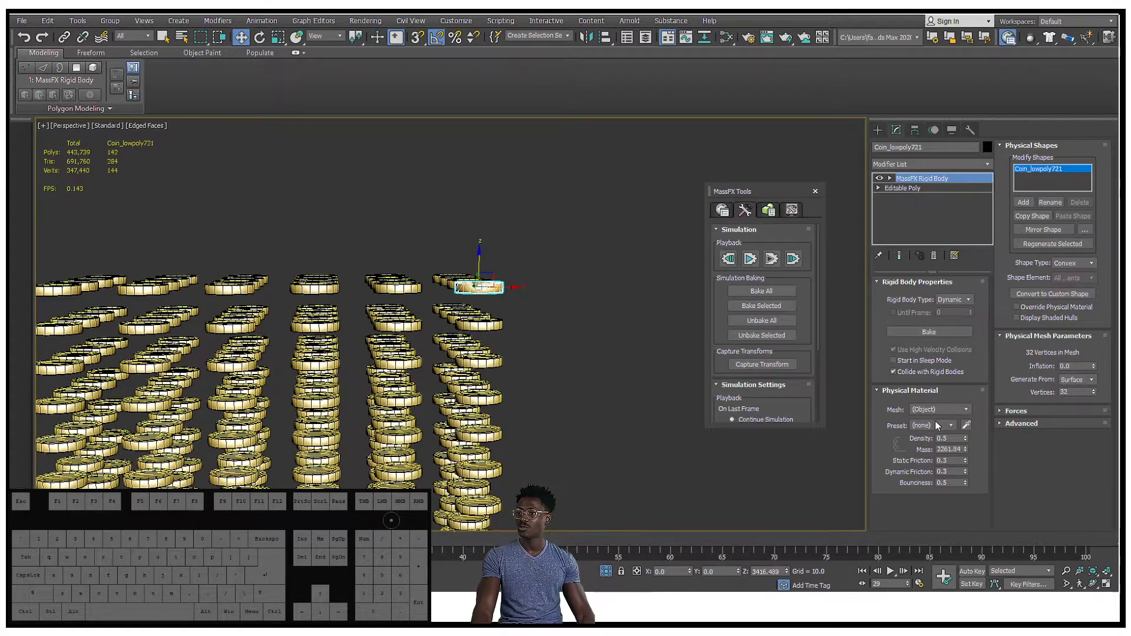
pyautogui.click(940, 430)
pyautogui.click(939, 486)
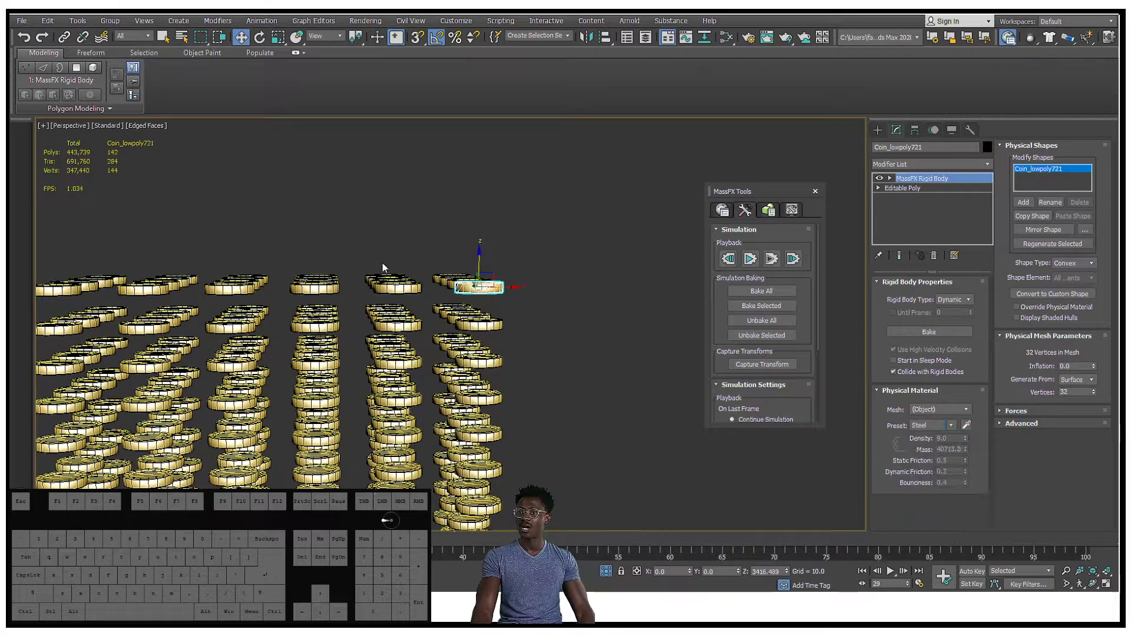
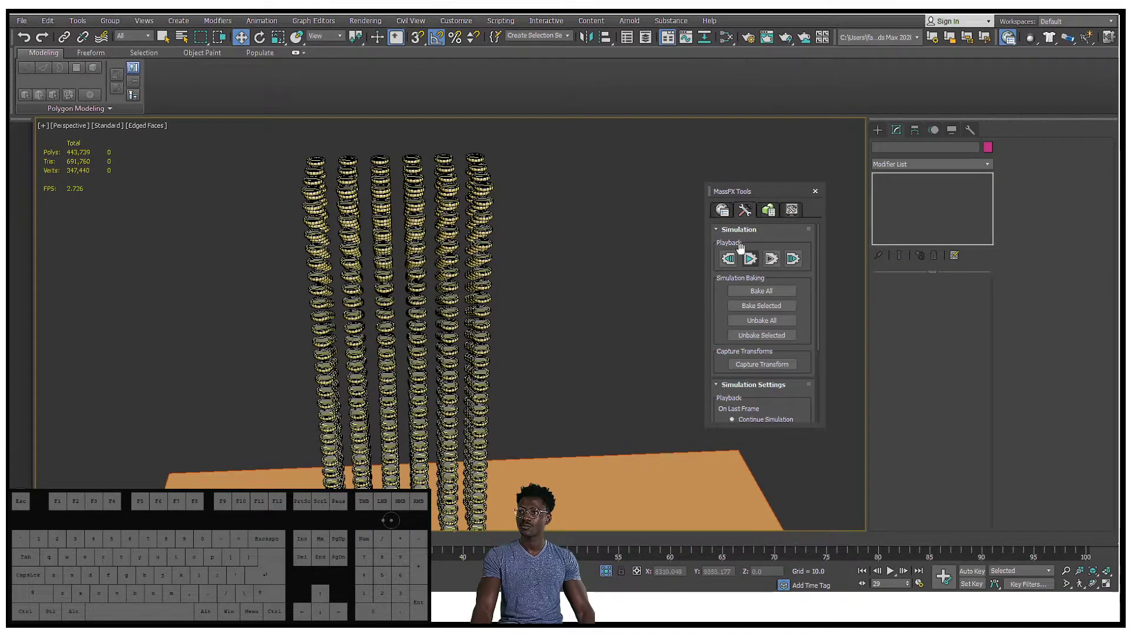
# Start the MassFX simulation and inspect the coins tumbling into a pile on the ground plane.
pyautogui.click(756, 265)
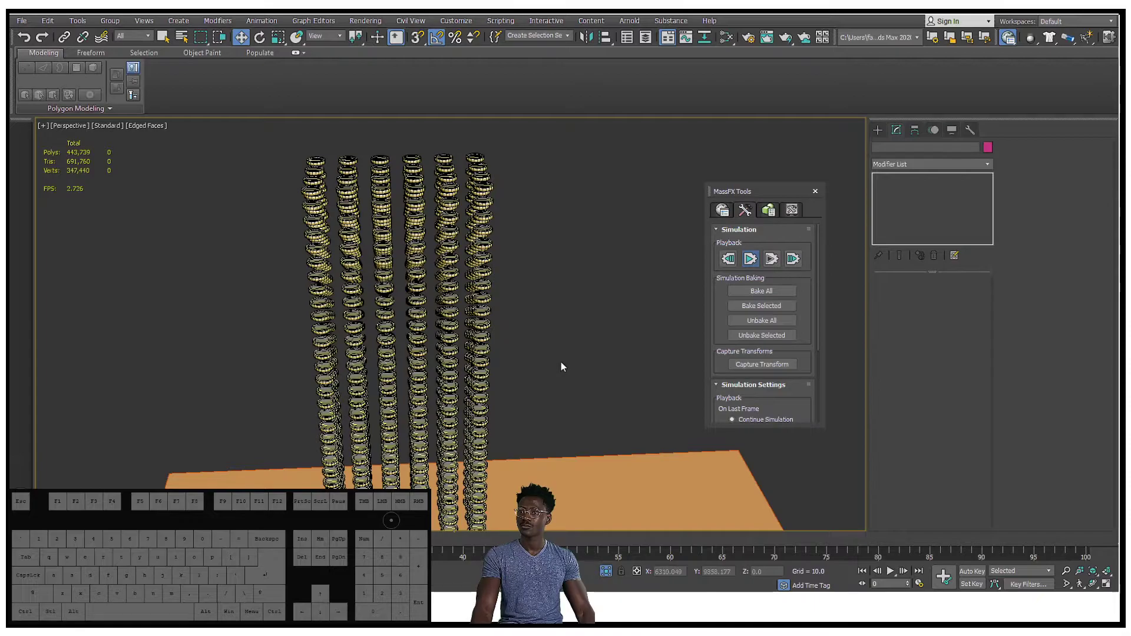
pyautogui.moveTo(491, 334); pyautogui.dragTo(481, 308)
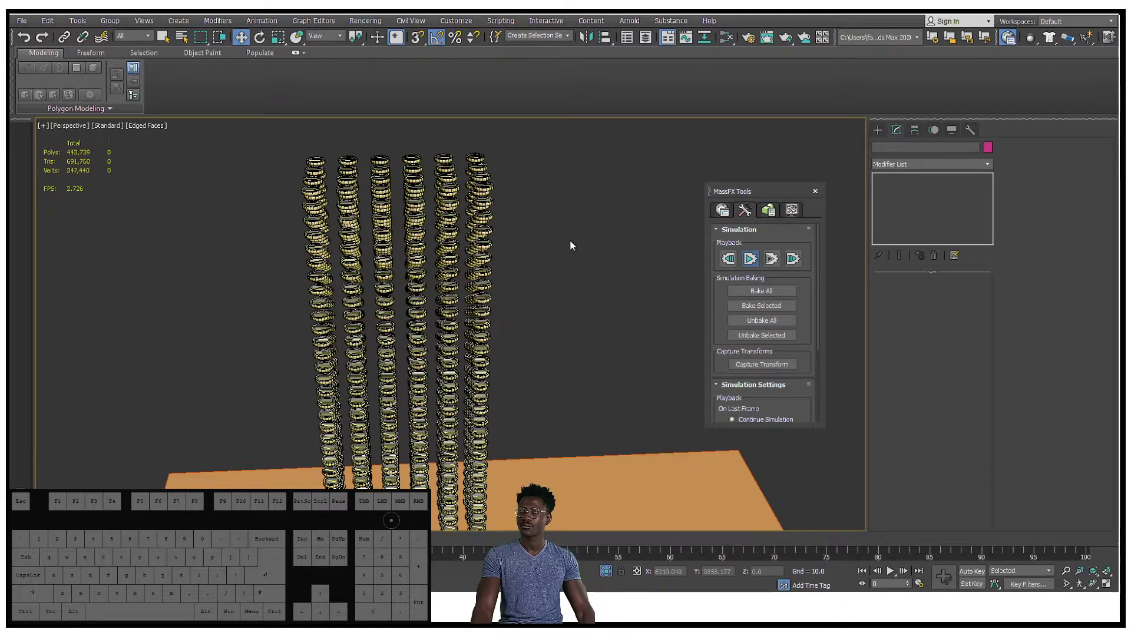
pyautogui.middleClick(566, 294)
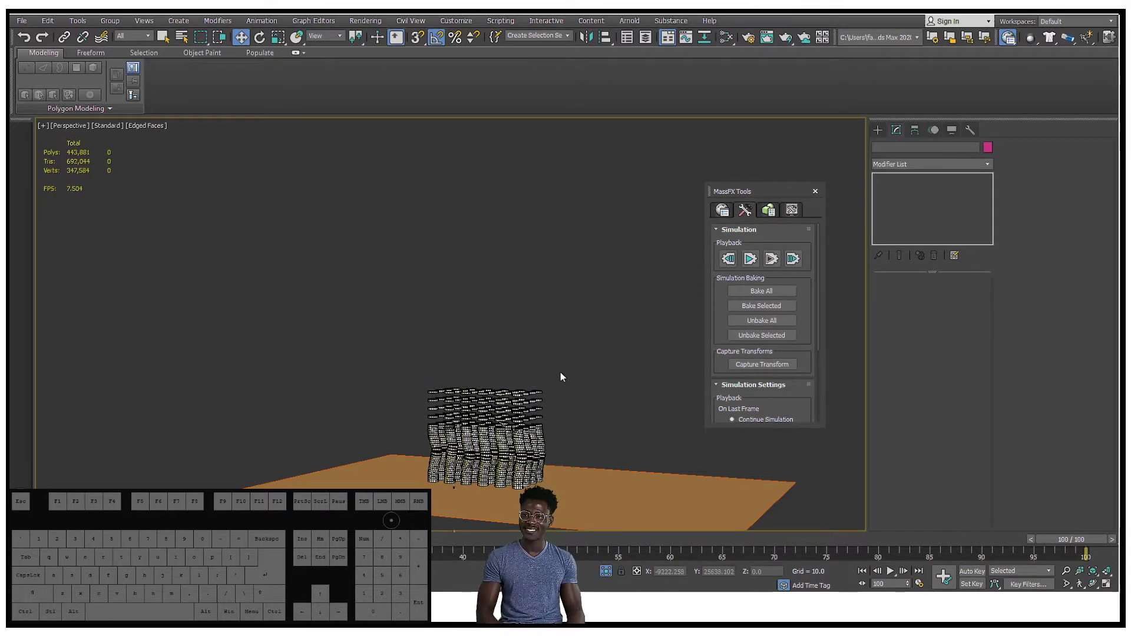
pyautogui.moveTo(561, 378); pyautogui.dragTo(684, 316)
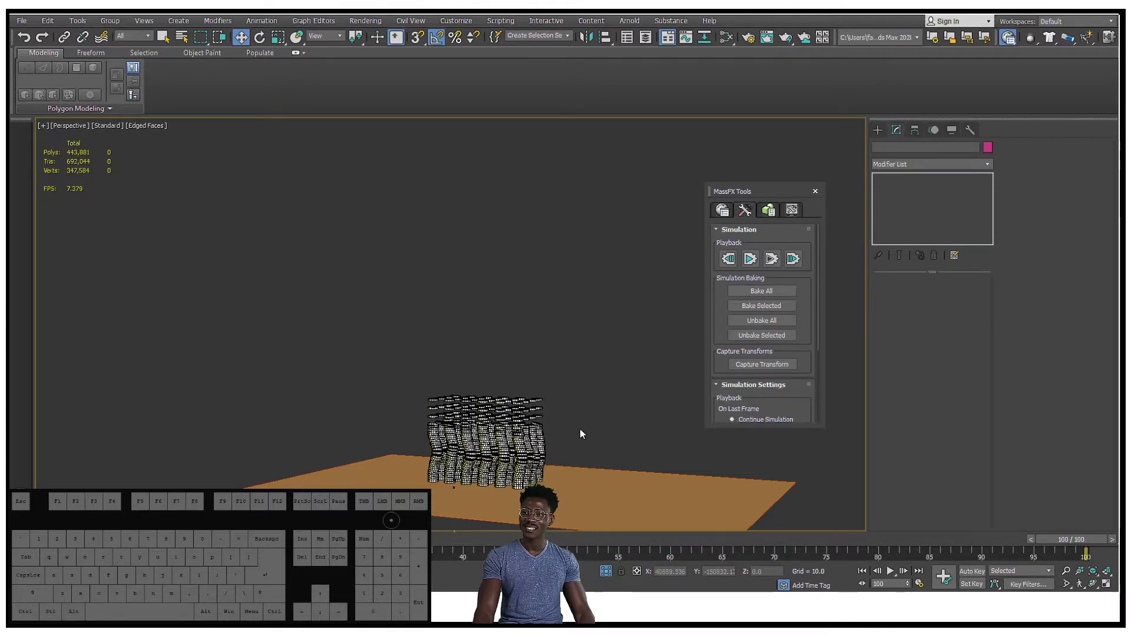
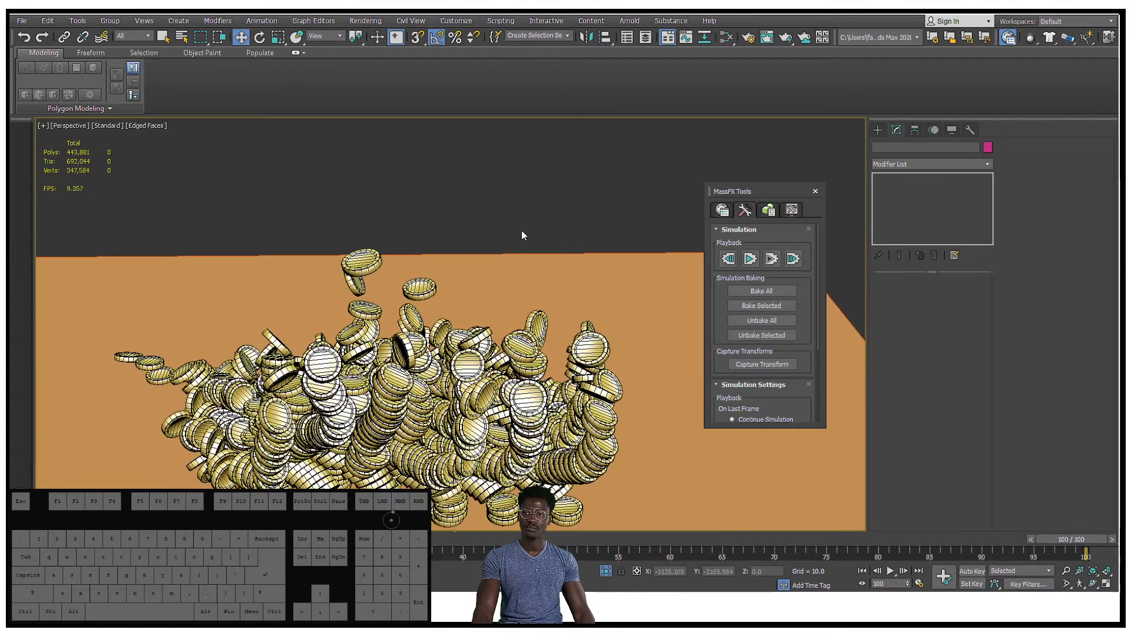
pyautogui.moveTo(527, 246); pyautogui.dragTo(532, 189)
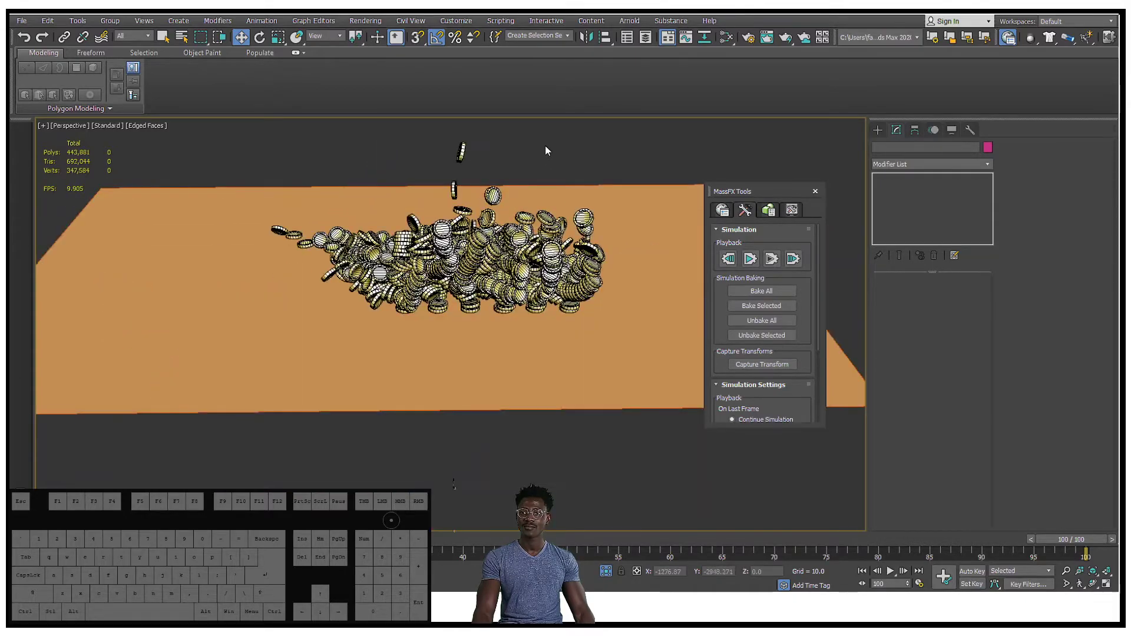
pyautogui.moveTo(551, 150); pyautogui.dragTo(548, 184)
pyautogui.middleClick(555, 186)
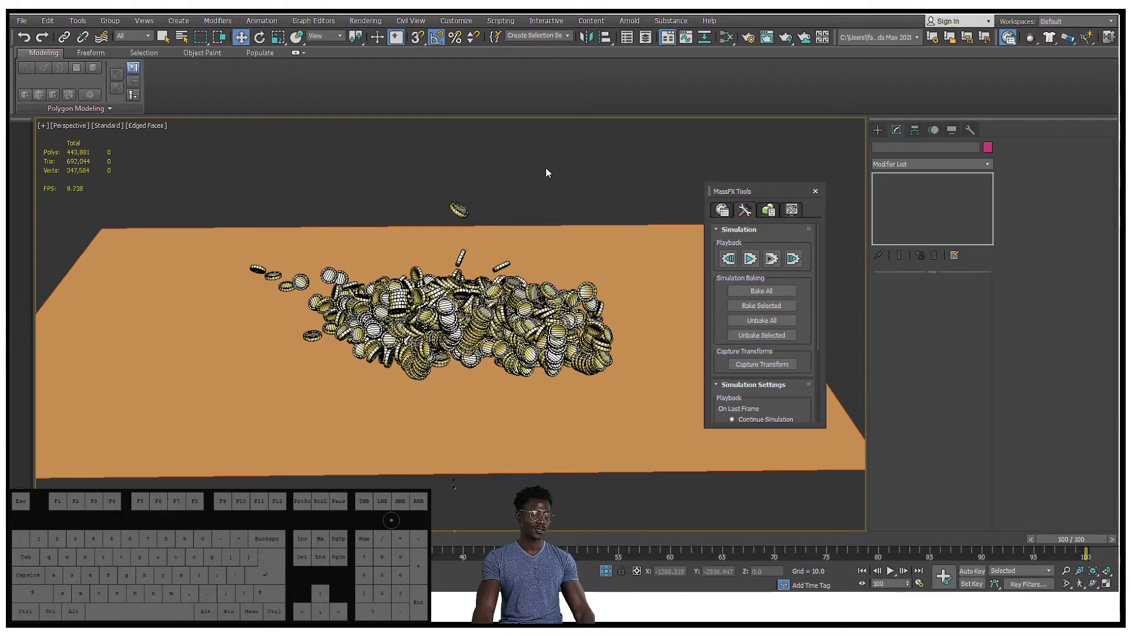